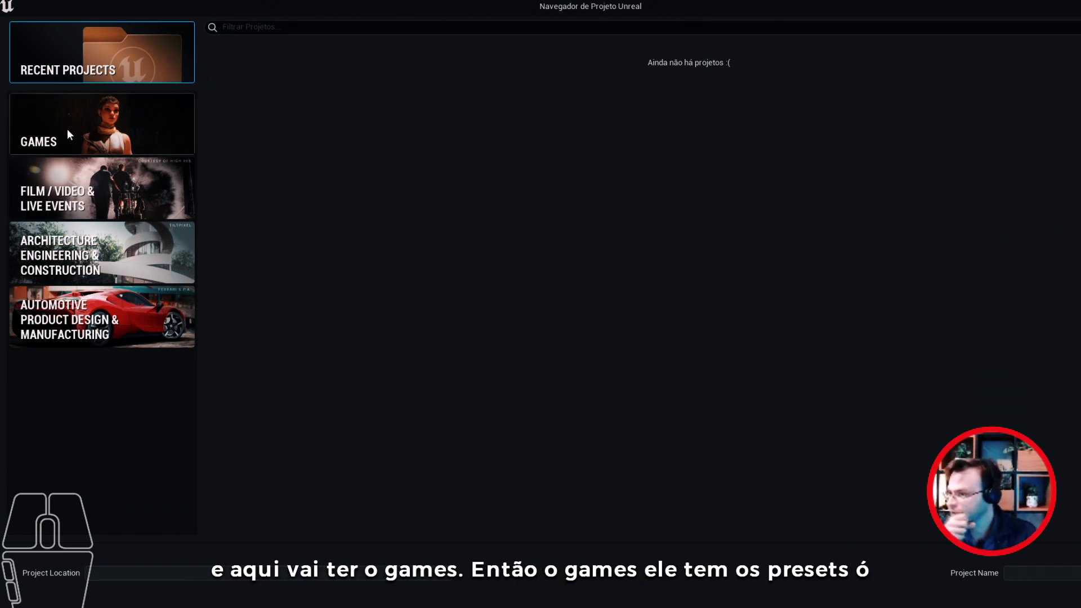
# Step: Browse the Games templates, then switch to the Film / Video & Live Events category
pyautogui.click(68, 131)
pyautogui.click(295, 81)
pyautogui.click(527, 94)
pyautogui.click(669, 82)
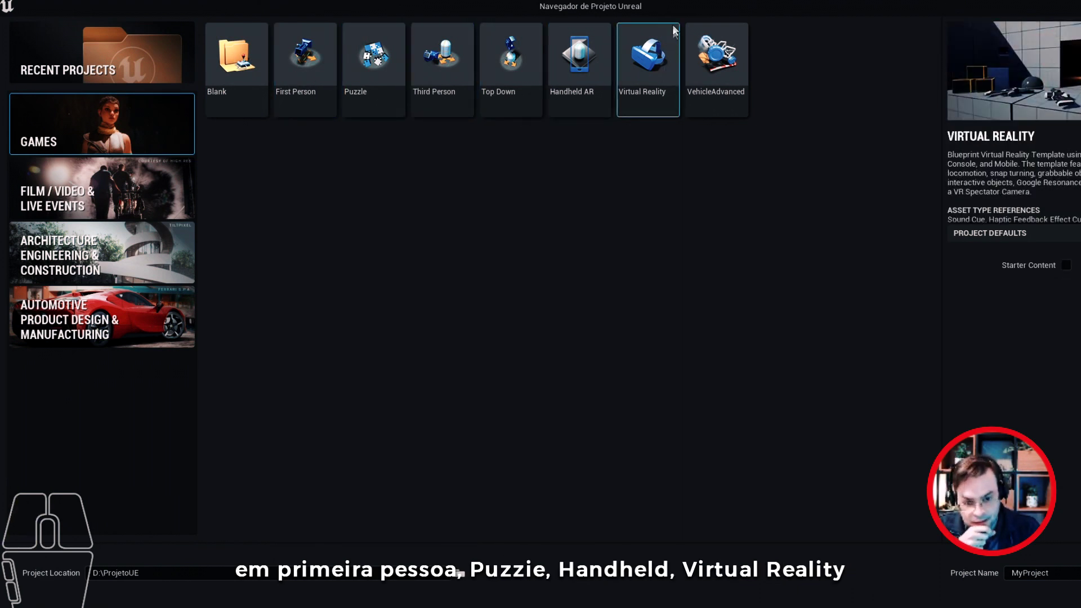
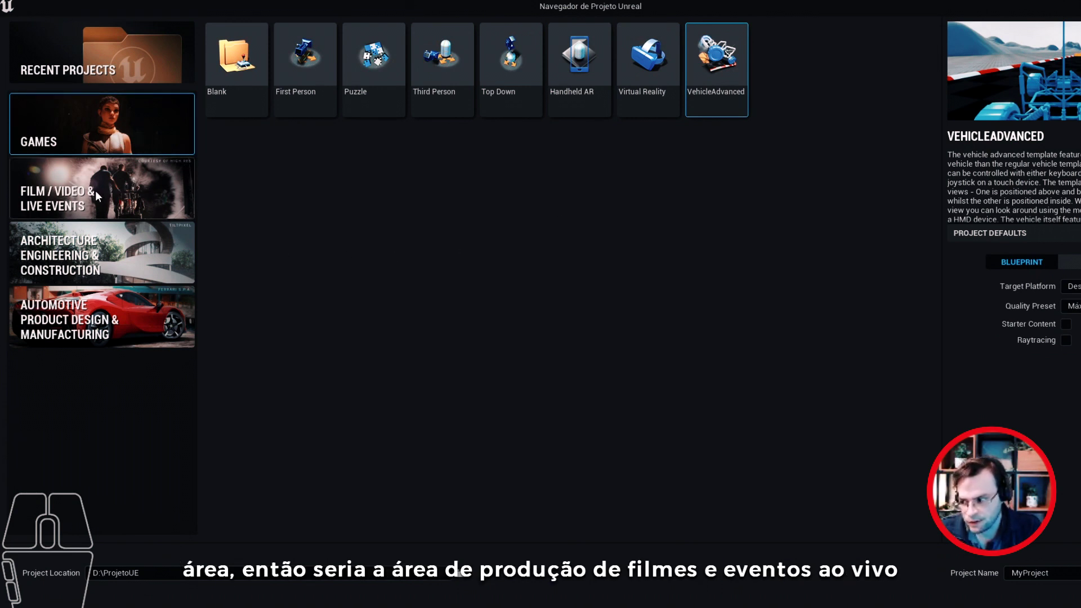
pyautogui.click(122, 198)
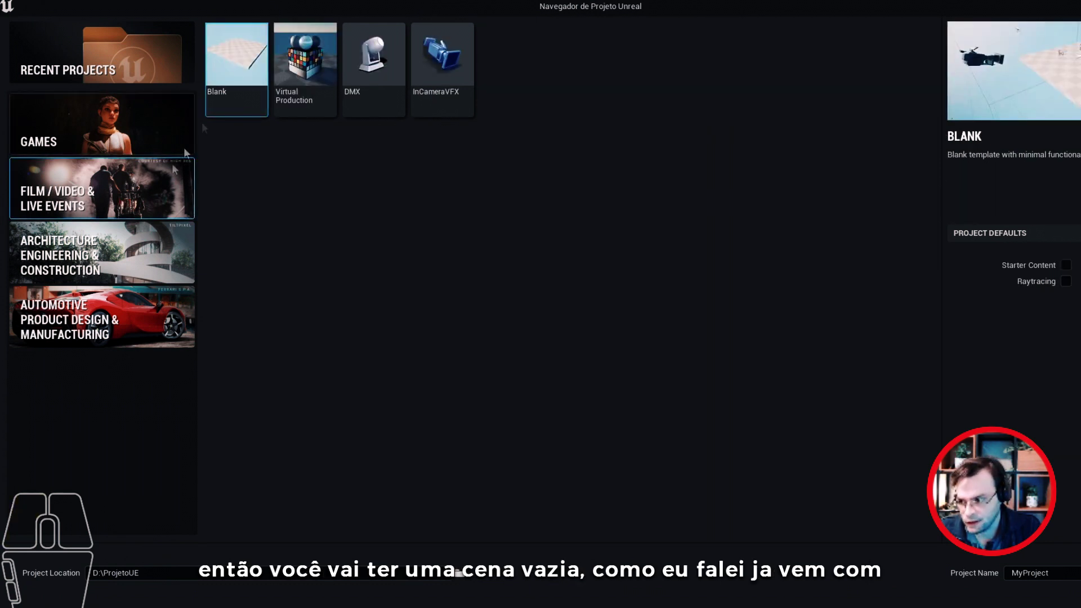